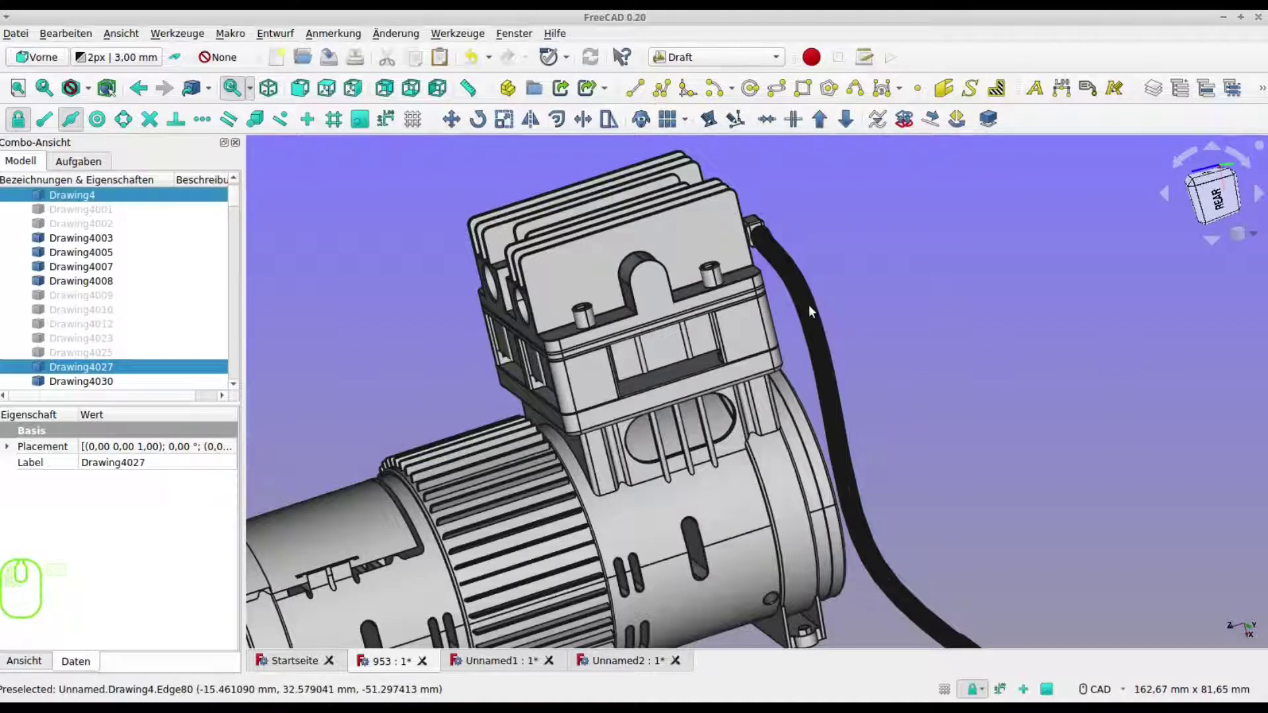
# Mirror the black hose across a line on the cylinder head with Draft Mirror
pyautogui.moveTo(482, 208); pyautogui.dragTo(61, 58)
pyautogui.click(61, 60)
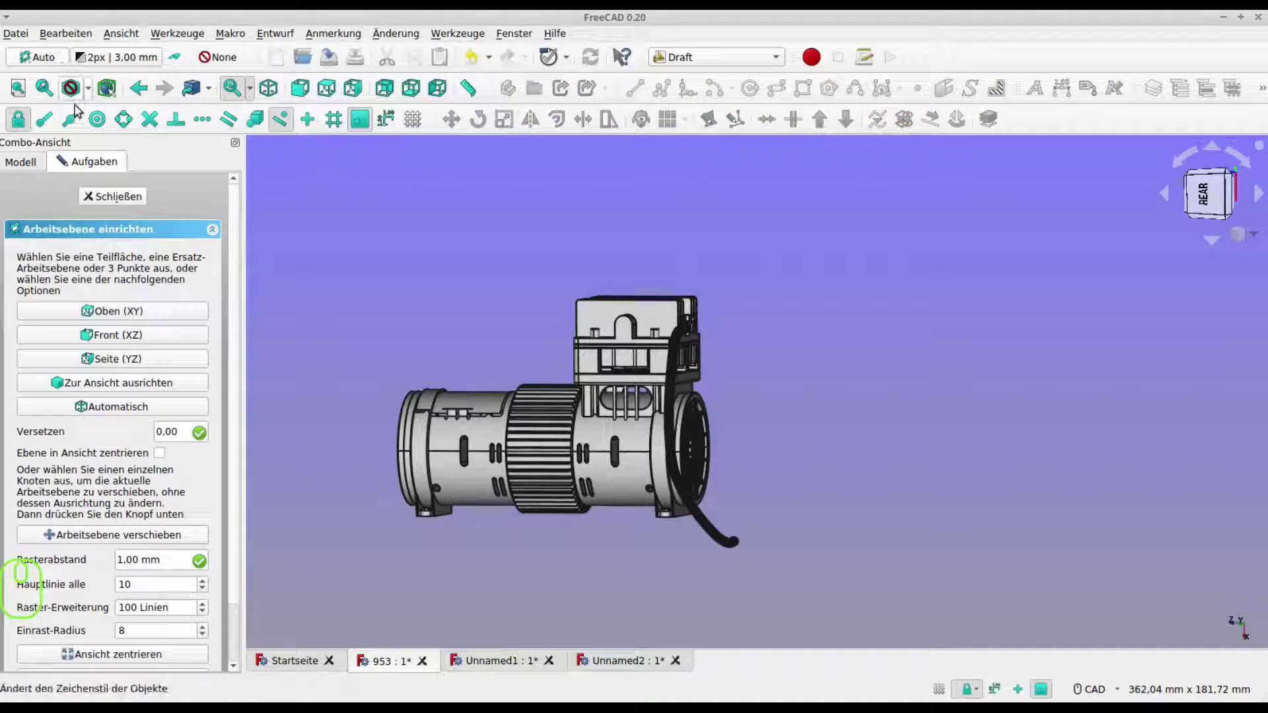
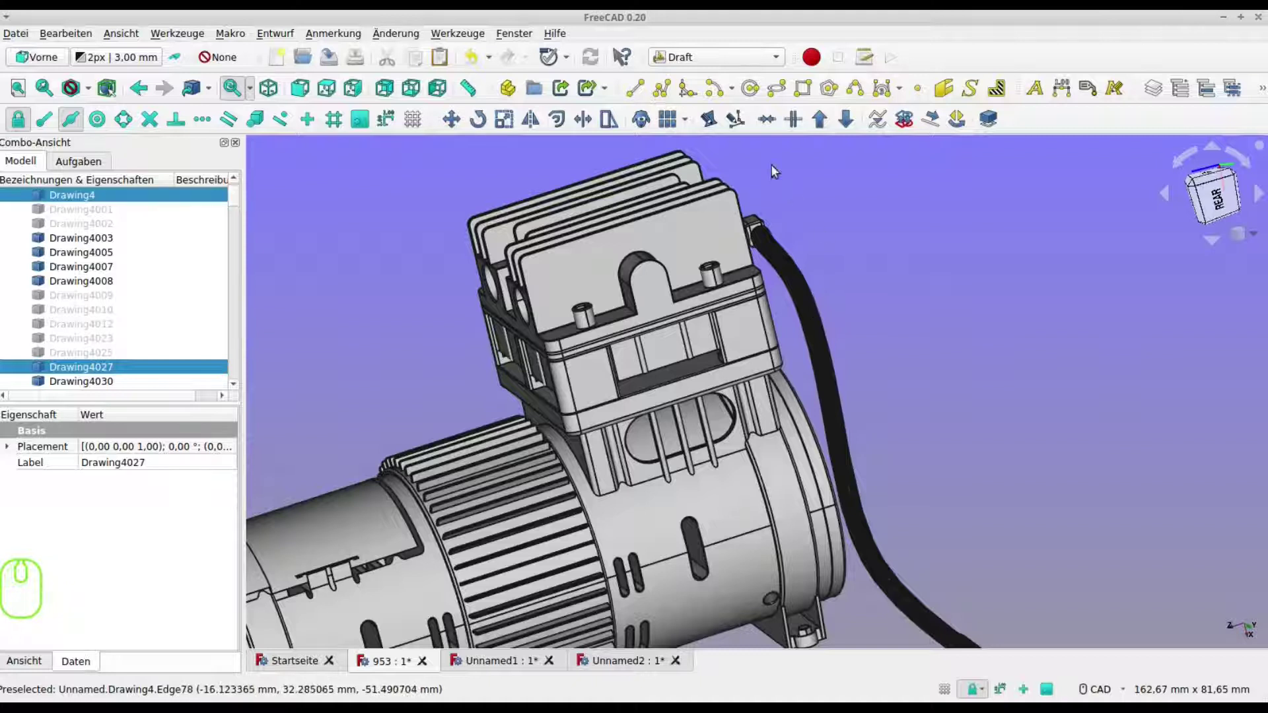
pyautogui.click(529, 123)
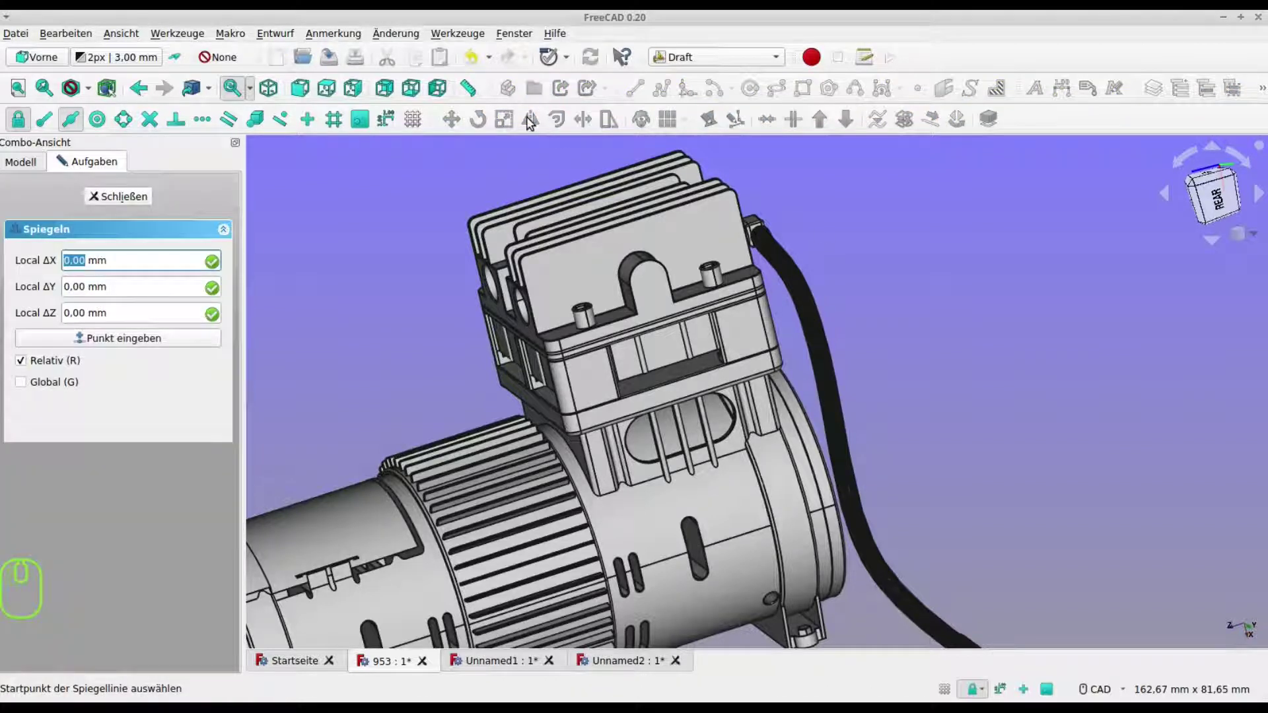
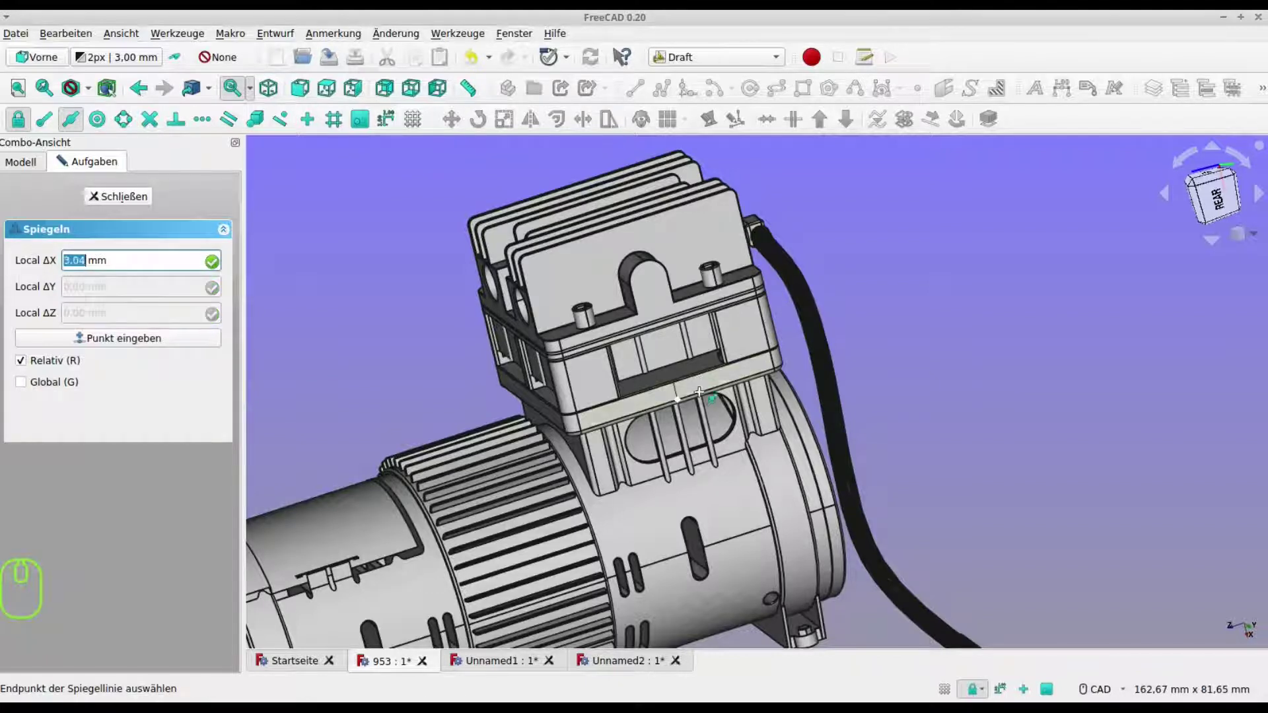
pyautogui.click(705, 401)
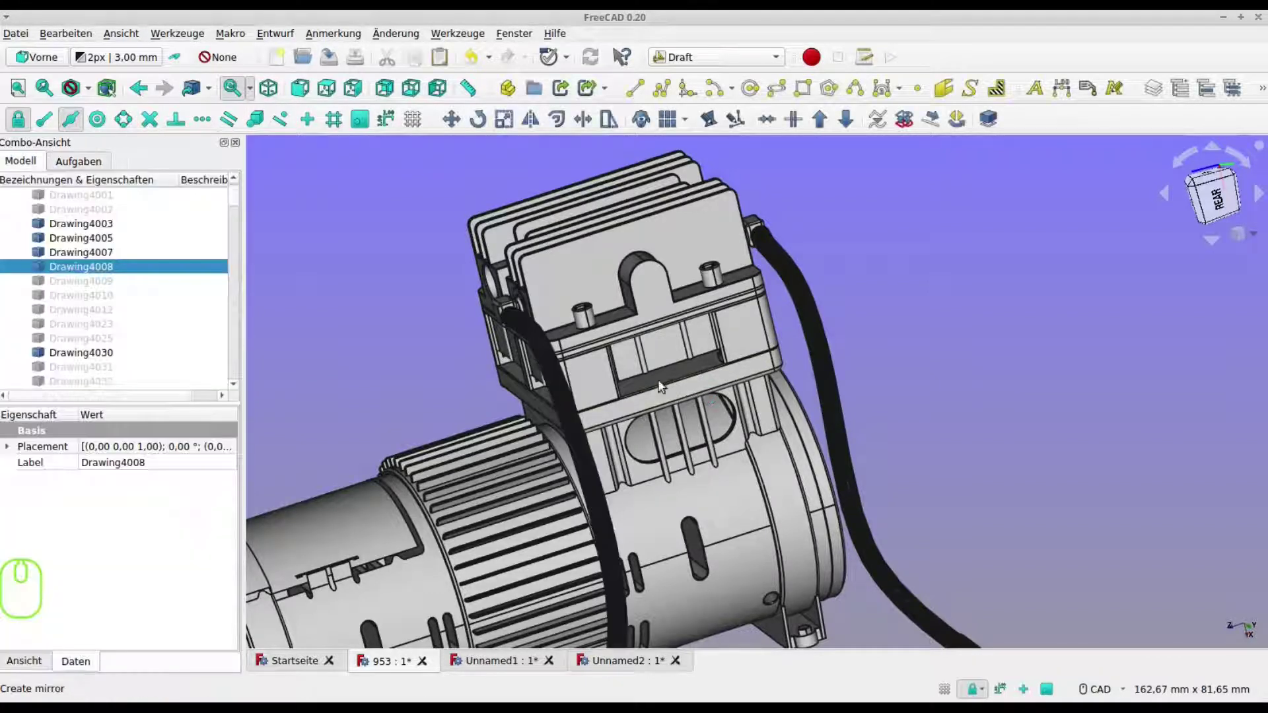